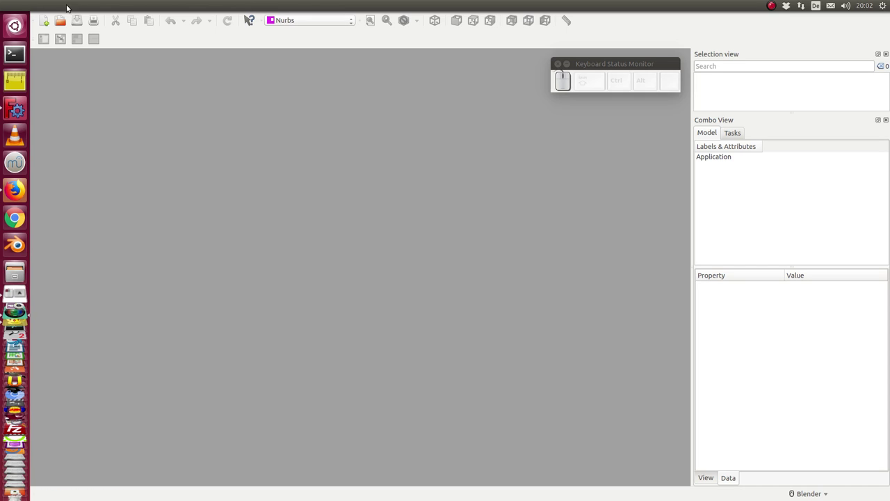
# Step: Open the render_quad project from the recent files list
pyautogui.click(37, 6)
pyautogui.click(46, 7)
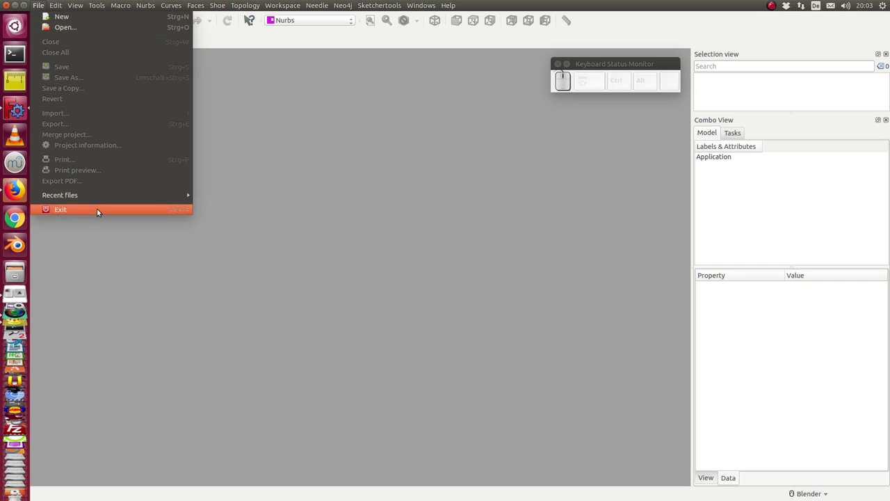
pyautogui.click(233, 199)
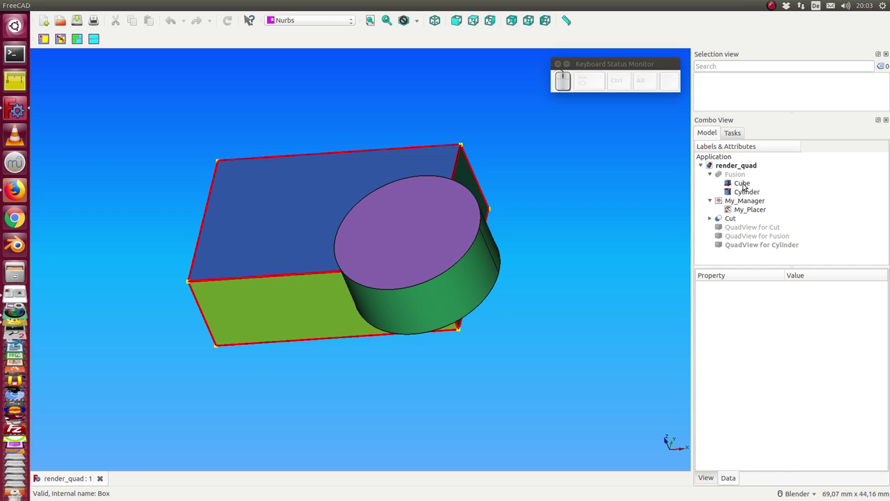
pyautogui.moveTo(336, 421); pyautogui.dragTo(427, 262)
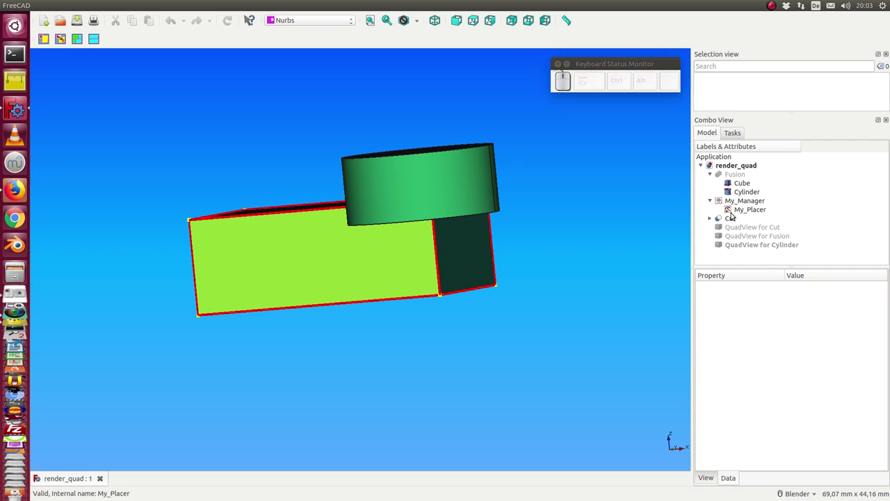
pyautogui.click(746, 188)
pyautogui.press('space')
pyautogui.click(747, 193)
pyautogui.click(734, 220)
pyautogui.press('space')
pyautogui.middleClick(533, 240)
pyautogui.click(512, 305)
pyautogui.click(734, 222)
pyautogui.press('space')
pyautogui.click(737, 174)
pyautogui.press('space')
pyautogui.moveTo(505, 283); pyautogui.dragTo(734, 200)
pyautogui.click(730, 217)
pyautogui.press('space')
pyautogui.moveTo(632, 173); pyautogui.dragTo(691, 199)
pyautogui.click(736, 178)
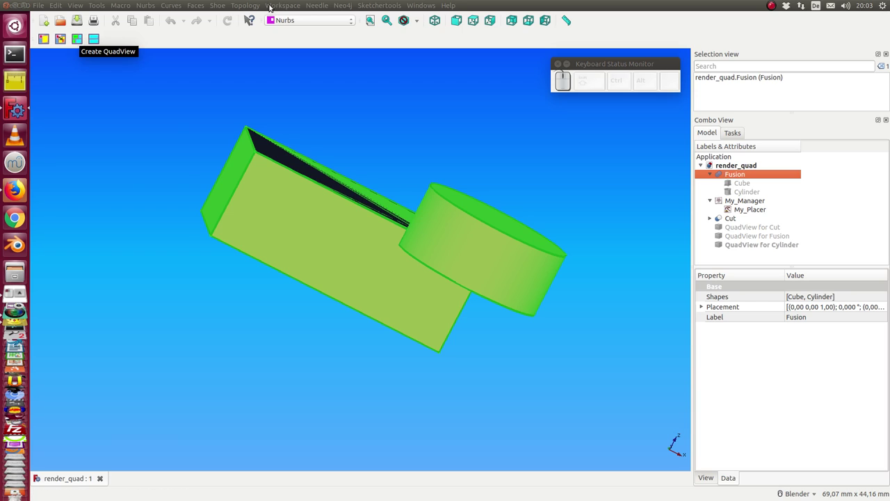
# Step: Create a four-pane QuadView of the Fusion from the Workspace menu
pyautogui.click(290, 7)
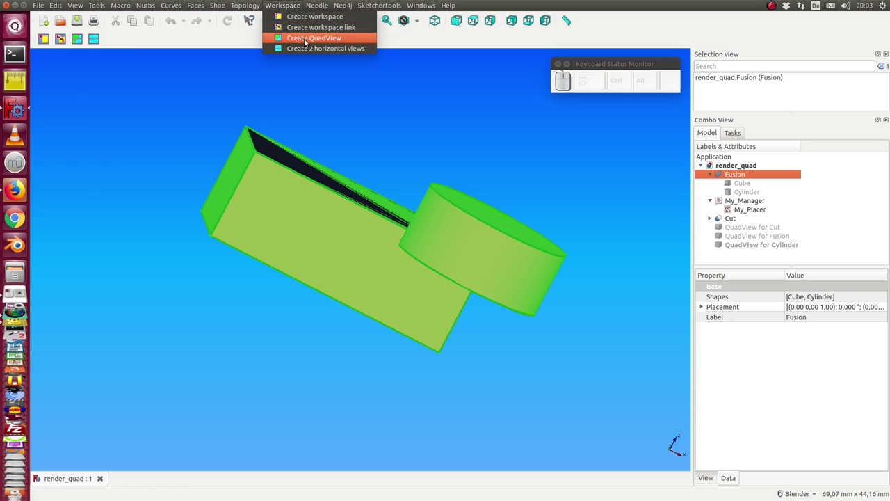
pyautogui.click(307, 39)
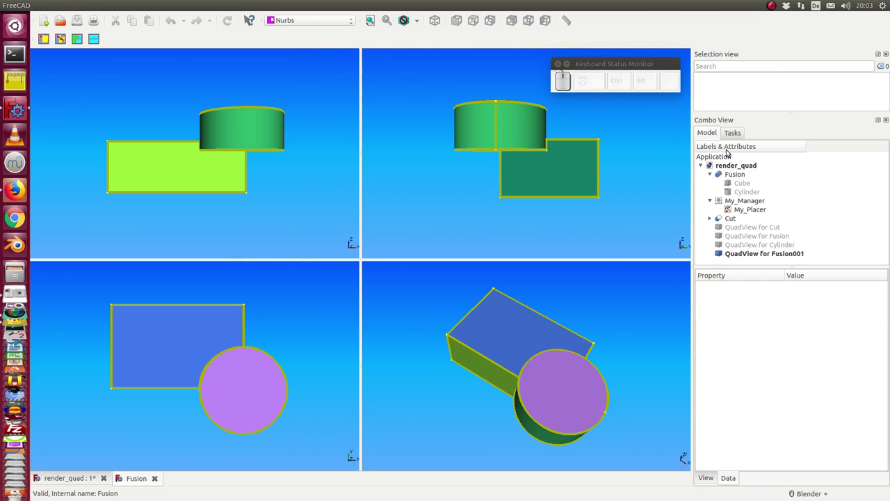
# Step: Set A_Display Mode to 1 (flat shading) and B_Display Mode to 2 (wireframe)
pyautogui.click(765, 259)
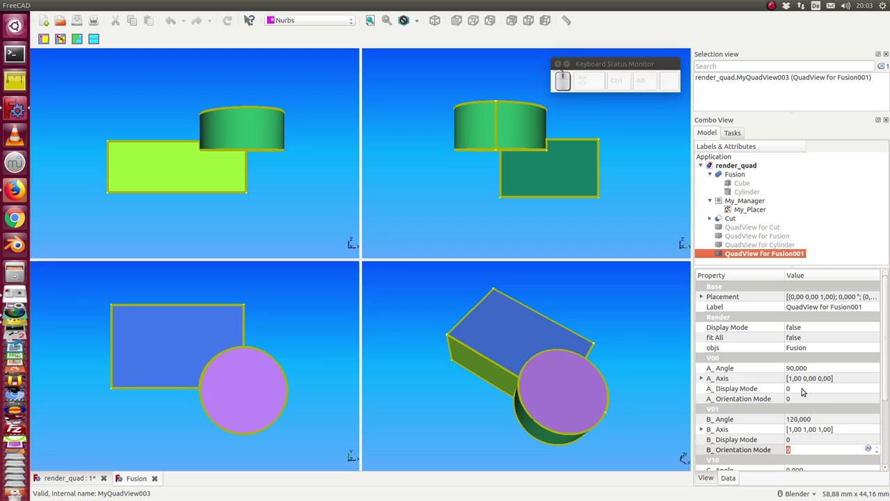
pyautogui.click(806, 390)
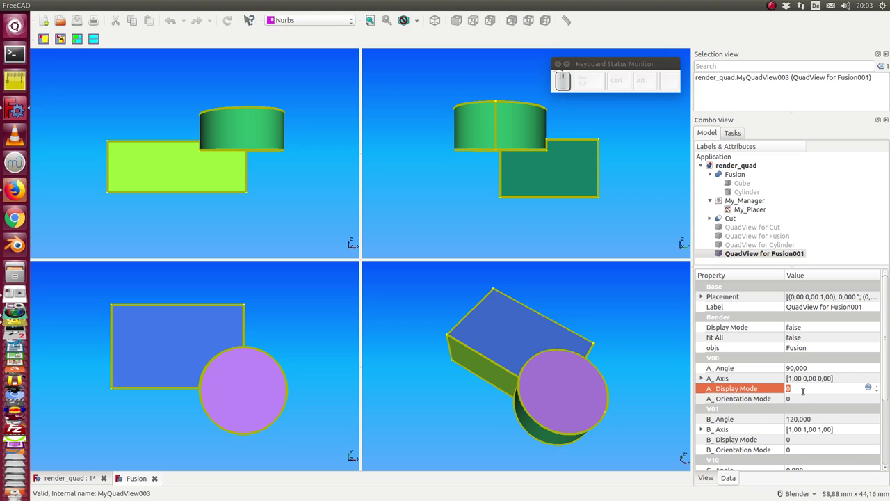
pyautogui.scroll(3)
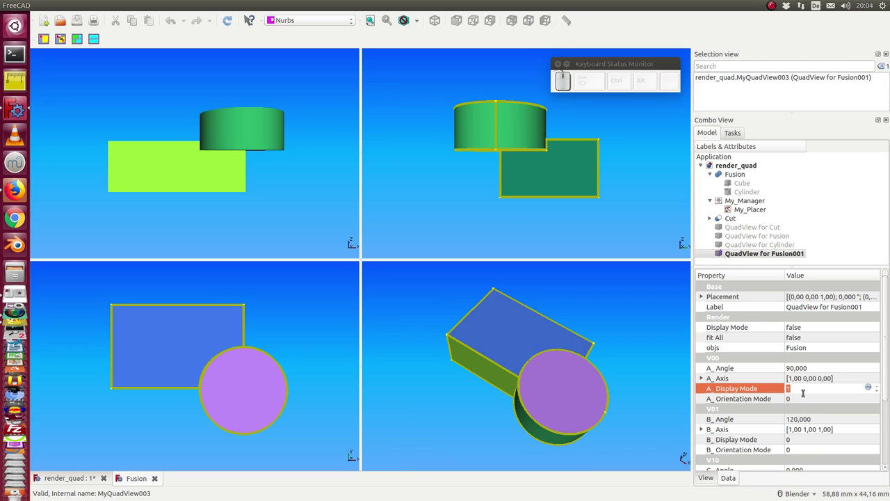
pyautogui.click(809, 441)
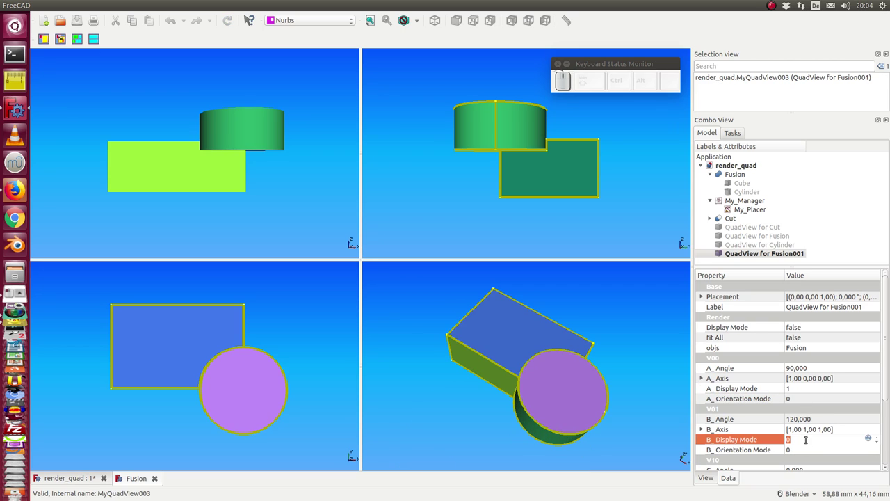
pyautogui.press('2')
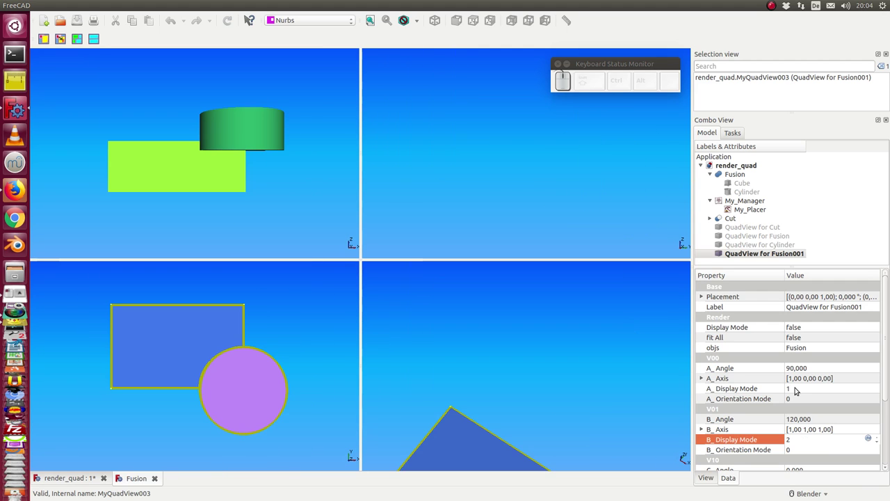
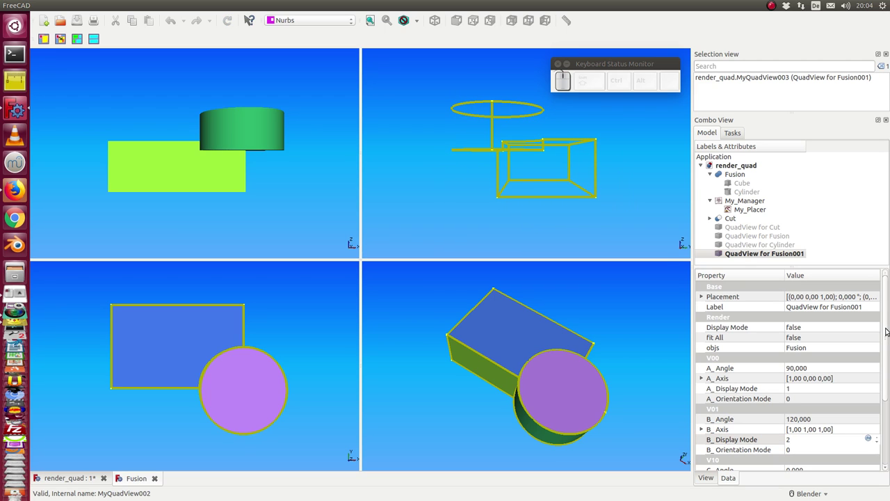
# Step: Set C_Display Mode to 3 so the third pane shows points only
pyautogui.click(888, 332)
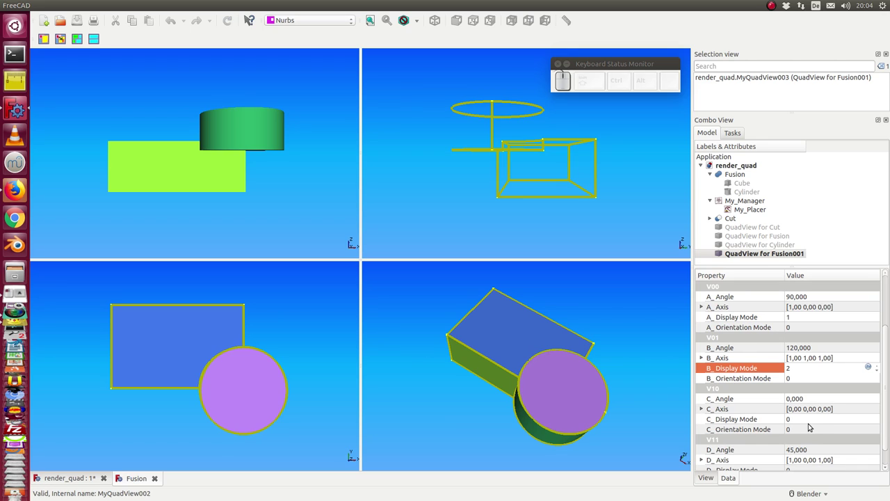
pyautogui.click(811, 422)
pyautogui.press('3')
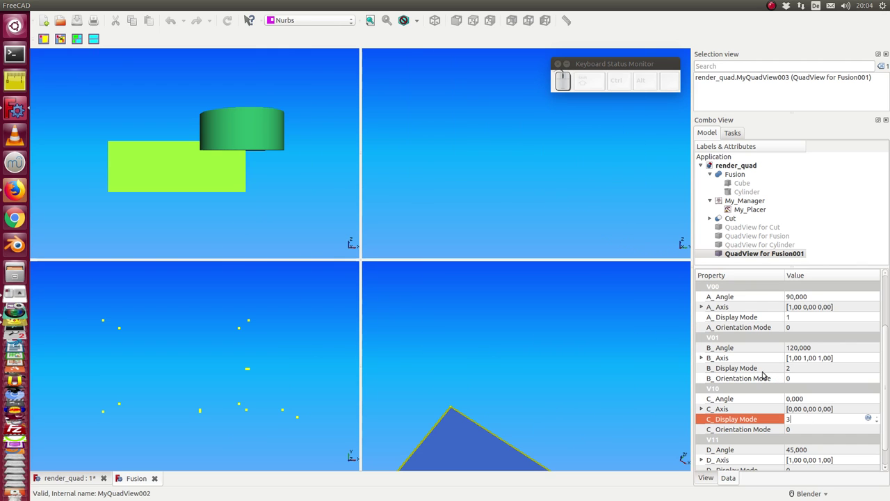
pyautogui.middleClick(188, 363)
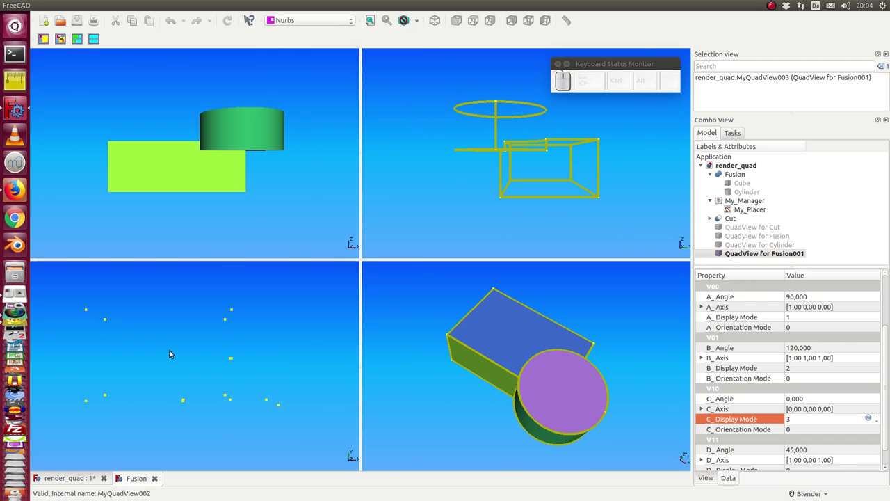
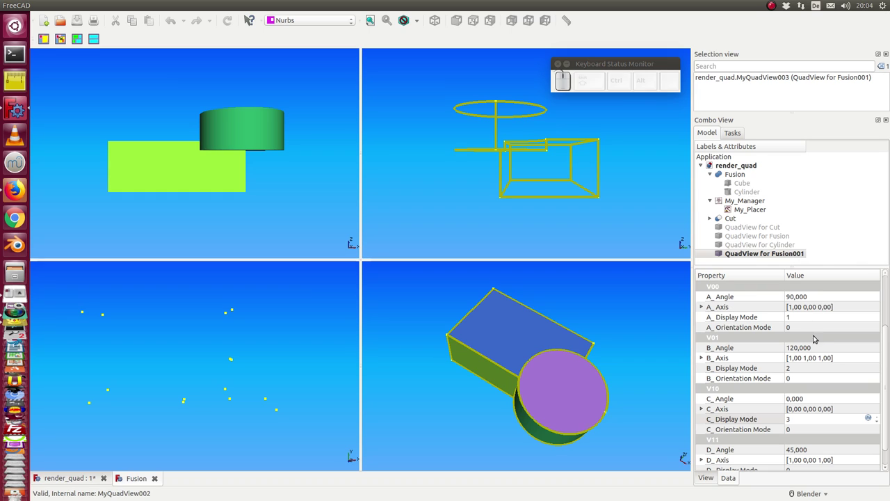
# Step: Spin the first pane's A_Orientation Mode up to 8 for an opposite-side view
pyautogui.click(813, 328)
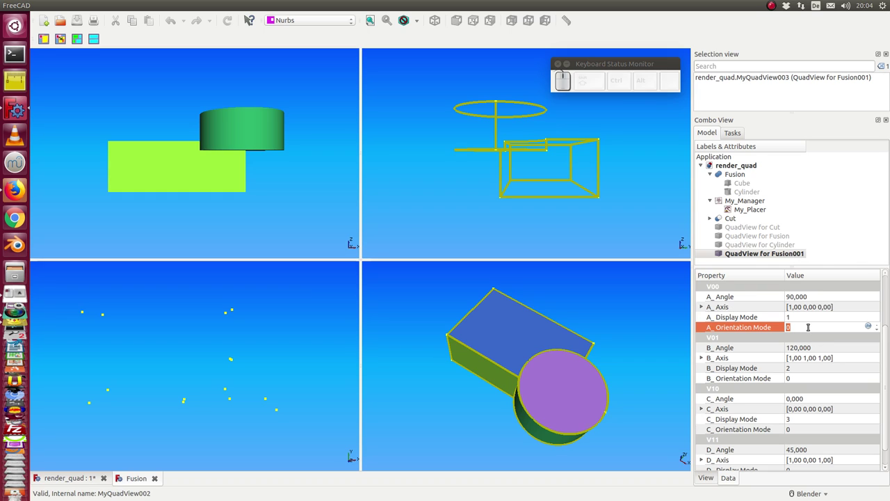
pyautogui.scroll(3)
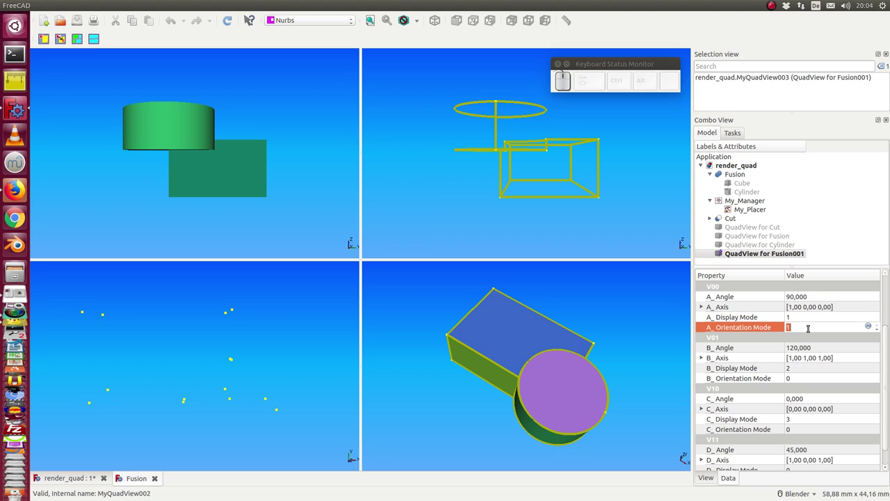
pyautogui.scroll(3)
pyautogui.scroll(3)
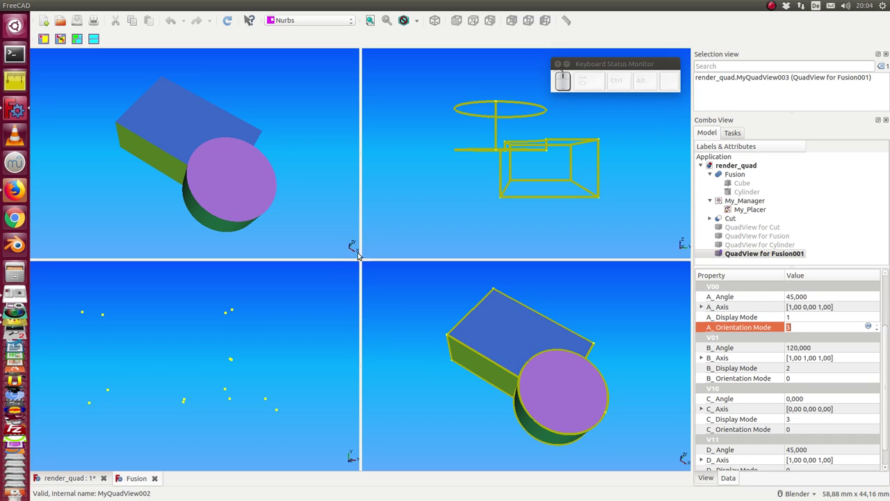
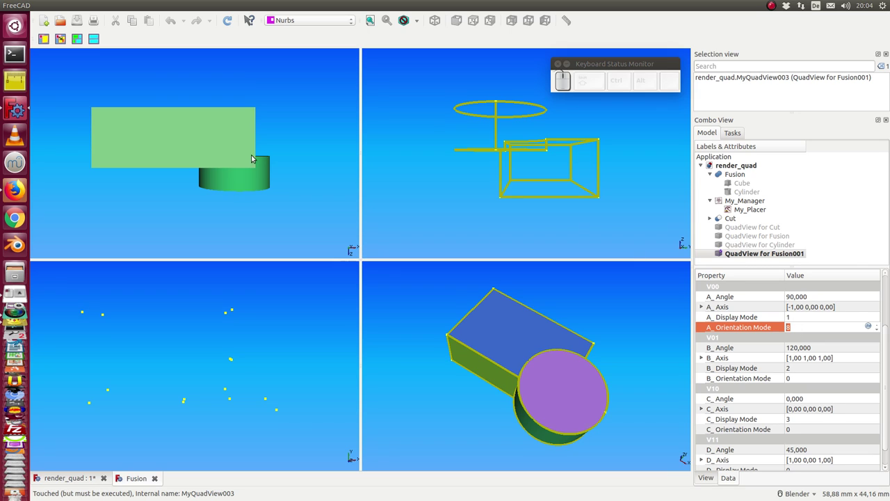
# Step: Delete the QuadView for Fusion001 so its tab closes
pyautogui.click(756, 257)
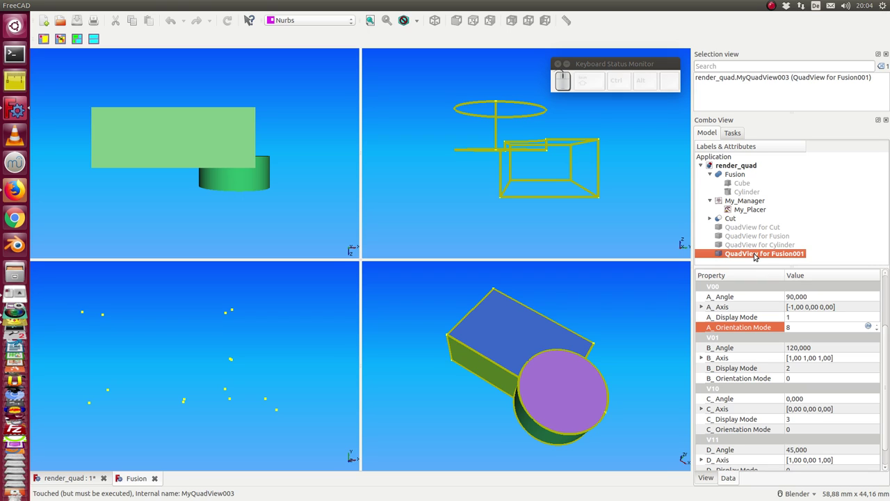
pyautogui.press('space')
pyautogui.press('space')
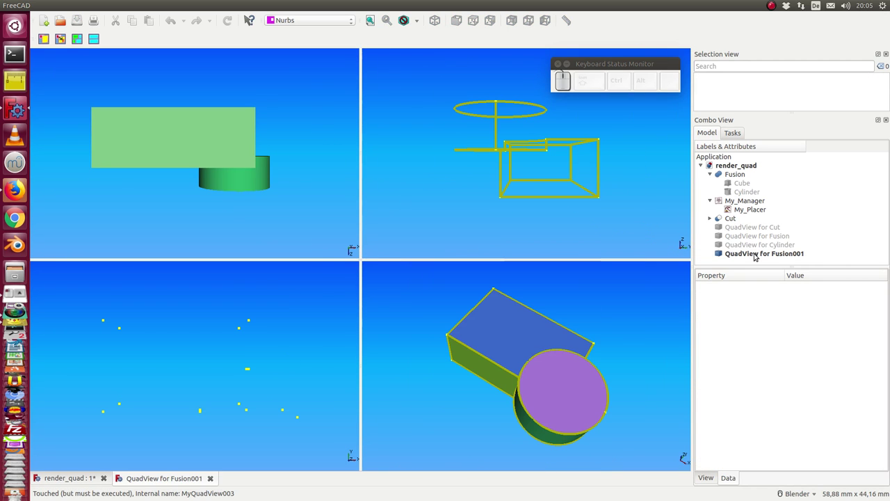
pyautogui.click(758, 256)
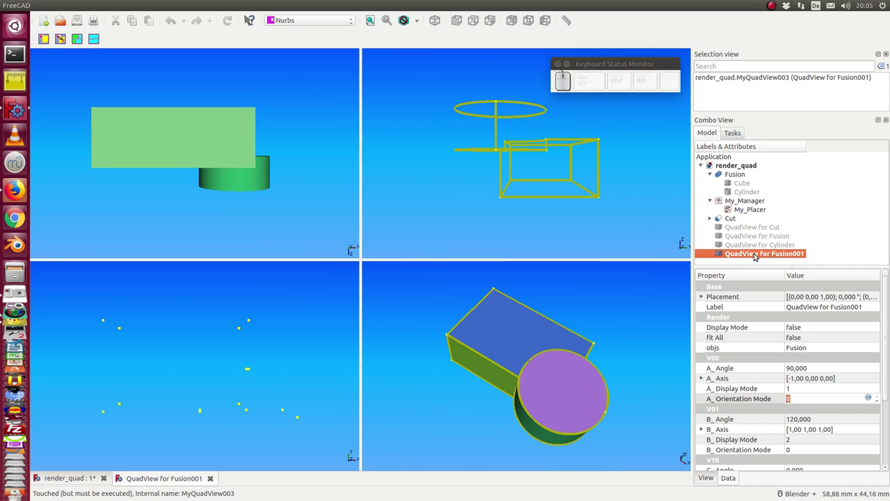
pyautogui.press('Delete')
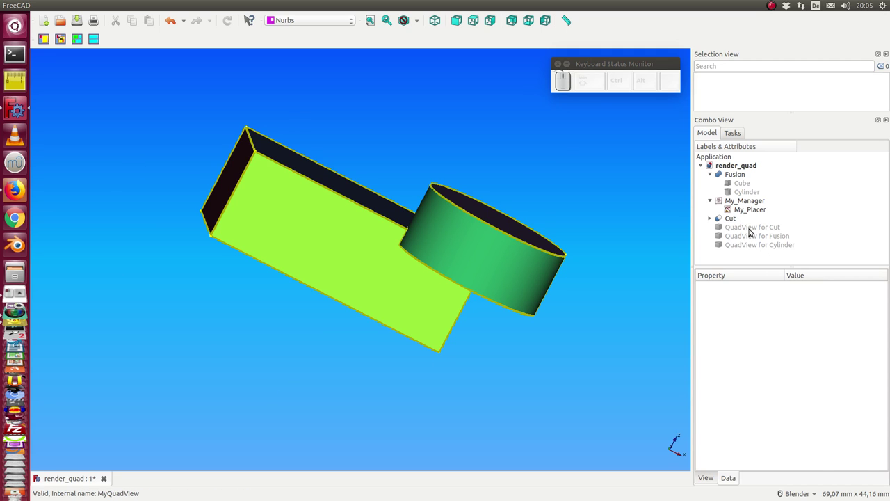
# Step: Open the four-view windows for the Cut, Fusion and Cylinder QuadViews
pyautogui.click(753, 231)
pyautogui.press('space')
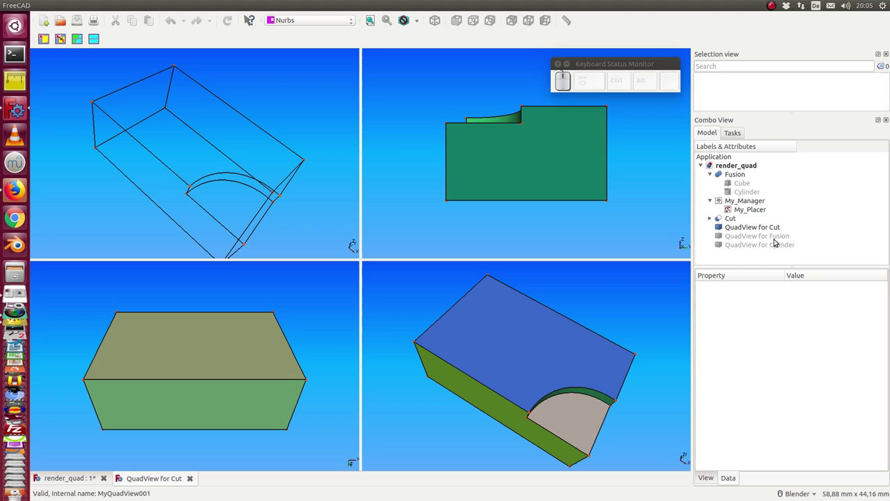
pyautogui.click(769, 241)
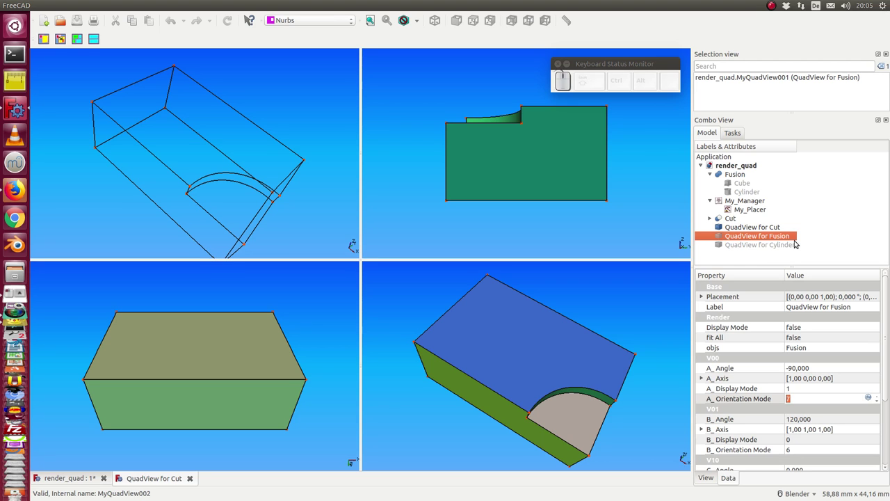
pyautogui.press('space')
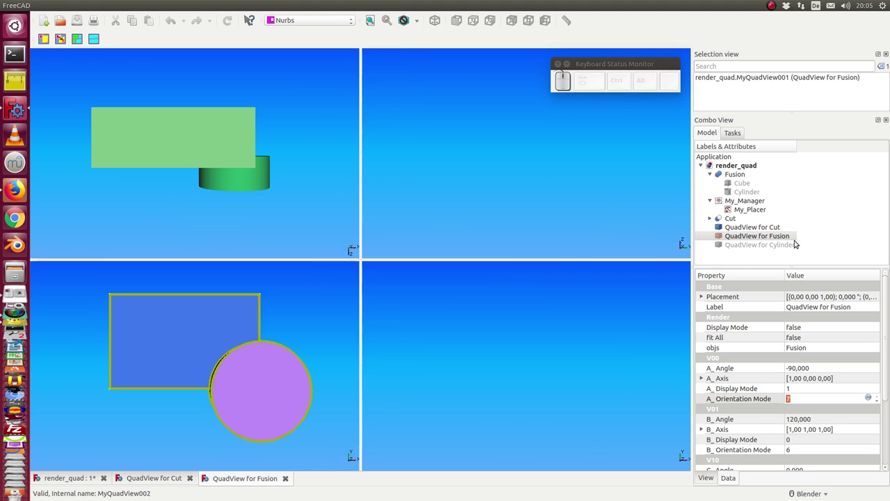
pyautogui.click(777, 248)
pyautogui.press('space')
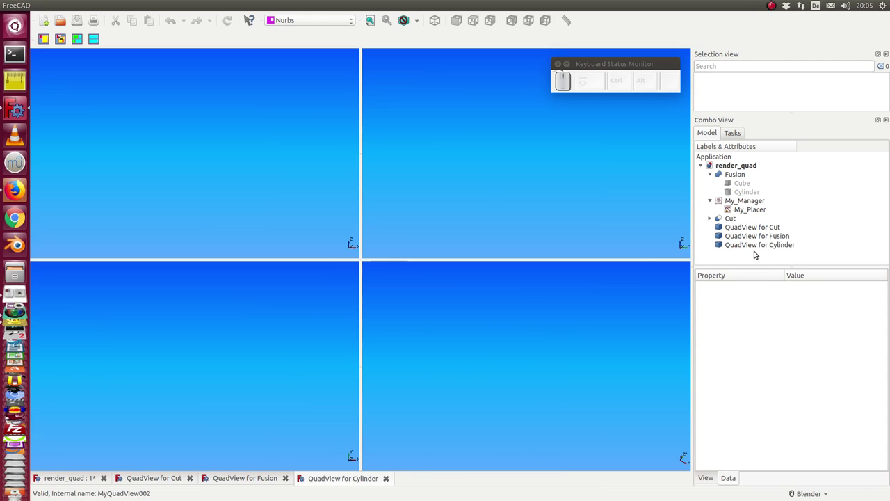
# Step: Show the hidden Cylinder inside the Fusion and fit it into all four views
pyautogui.click(759, 247)
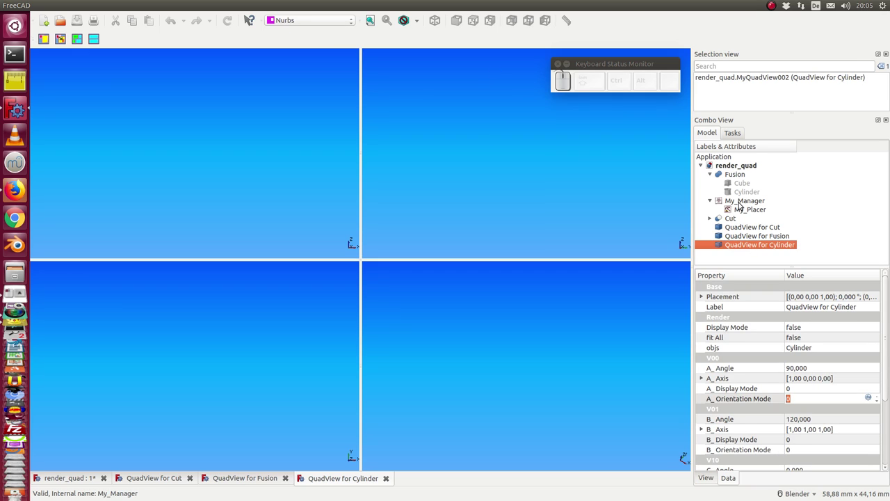
pyautogui.click(748, 192)
pyautogui.press('space')
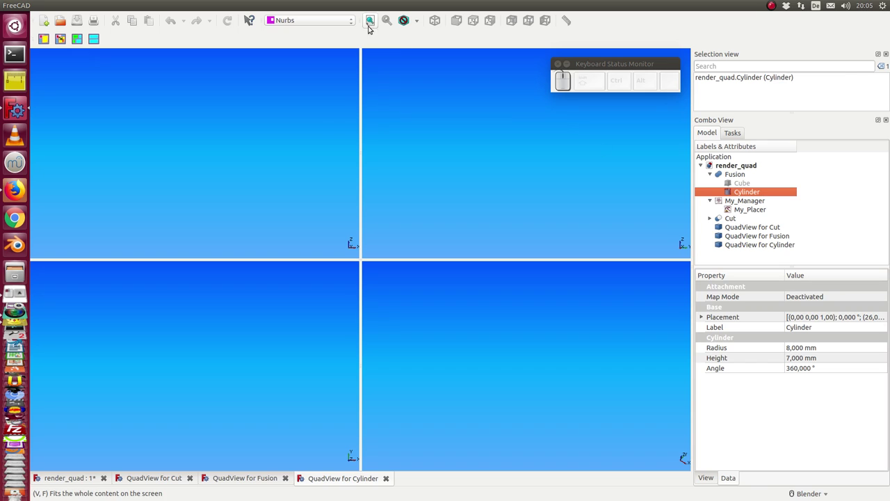
pyautogui.click(376, 21)
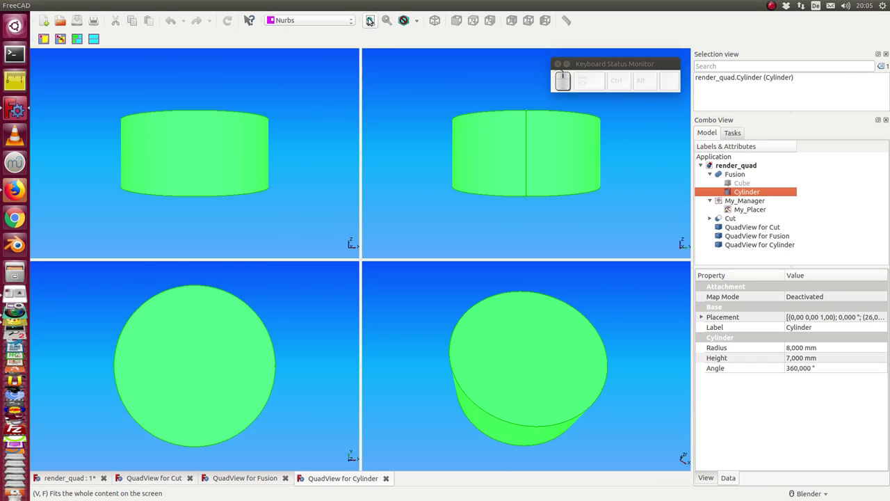
pyautogui.click(638, 231)
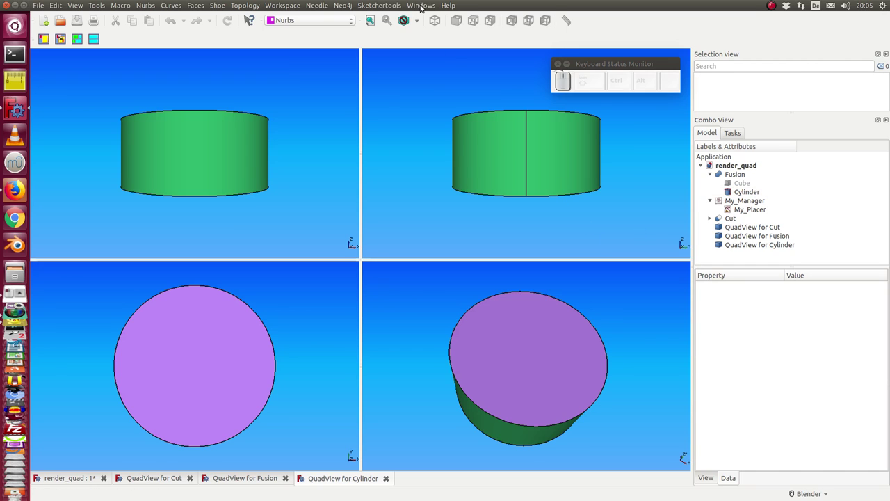
# Step: Tile all open windows so the three QuadViews and main view show together
pyautogui.click(423, 6)
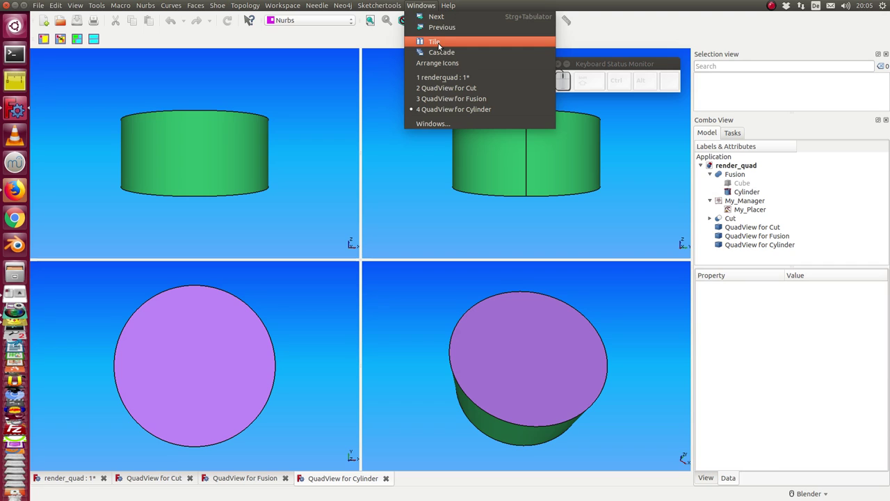
pyautogui.click(441, 44)
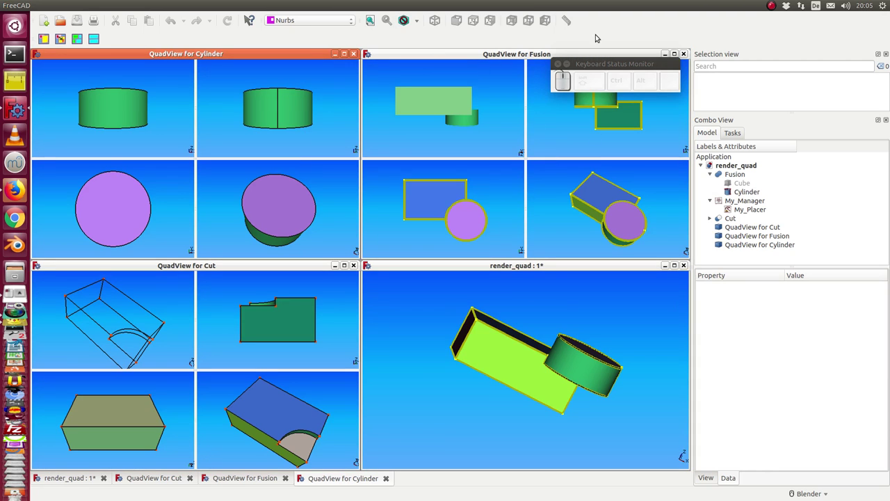
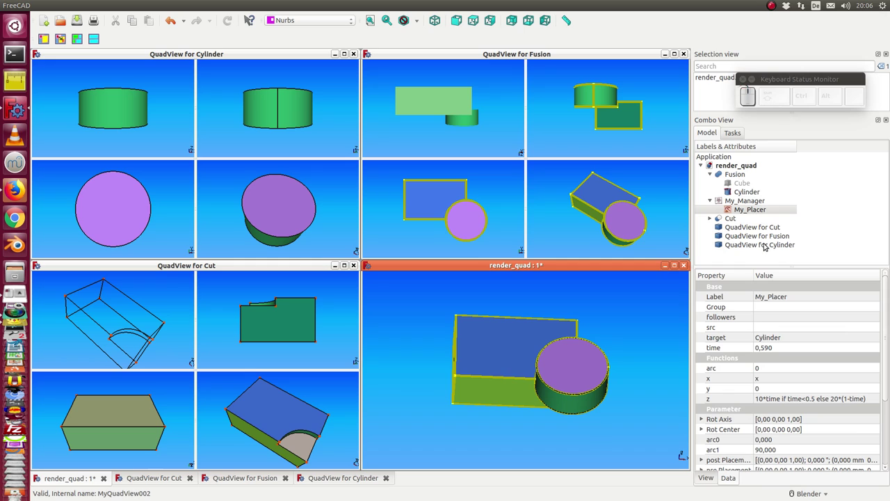
# Step: Drive the Cut QuadView's C_Angle by the expression My_Manager.step * 10 (evaluates to 600)
pyautogui.click(756, 235)
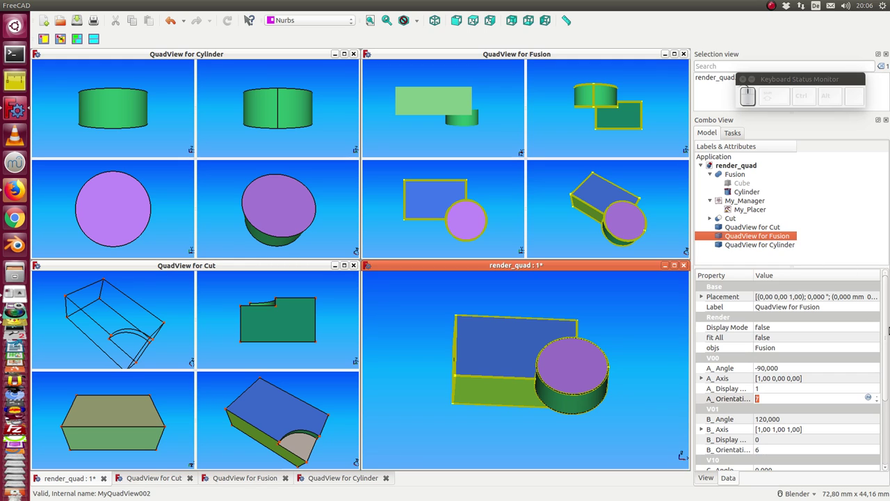
pyautogui.click(888, 327)
pyautogui.click(770, 228)
pyautogui.click(877, 400)
pyautogui.click(871, 400)
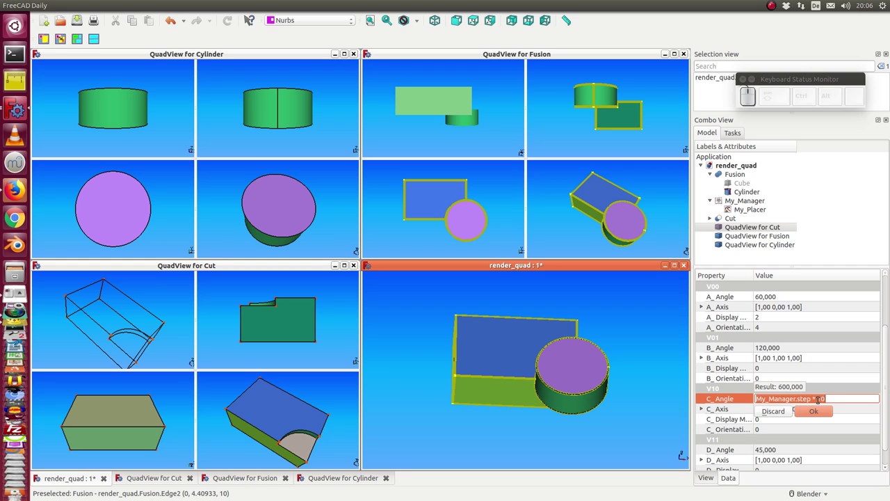
pyautogui.click(820, 412)
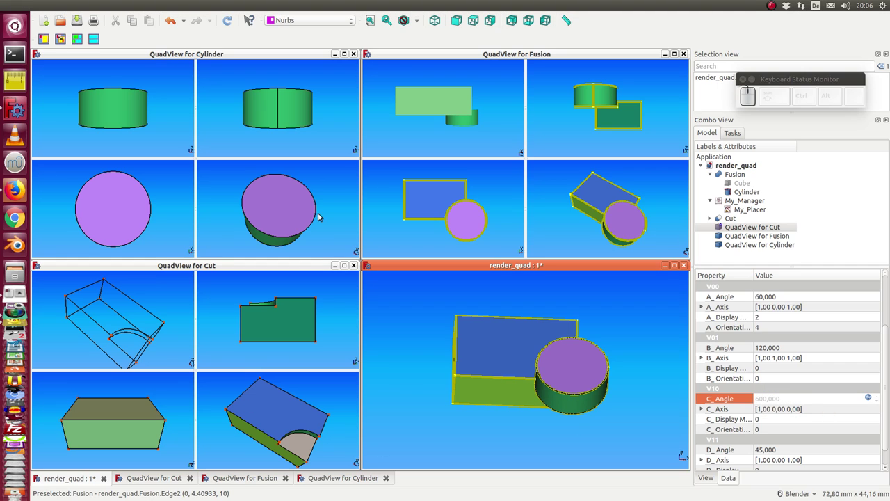
# Step: Bring up My_Manager's Animation dialog, move it aside and advance the step dial
pyautogui.click(747, 202)
pyautogui.click(747, 201)
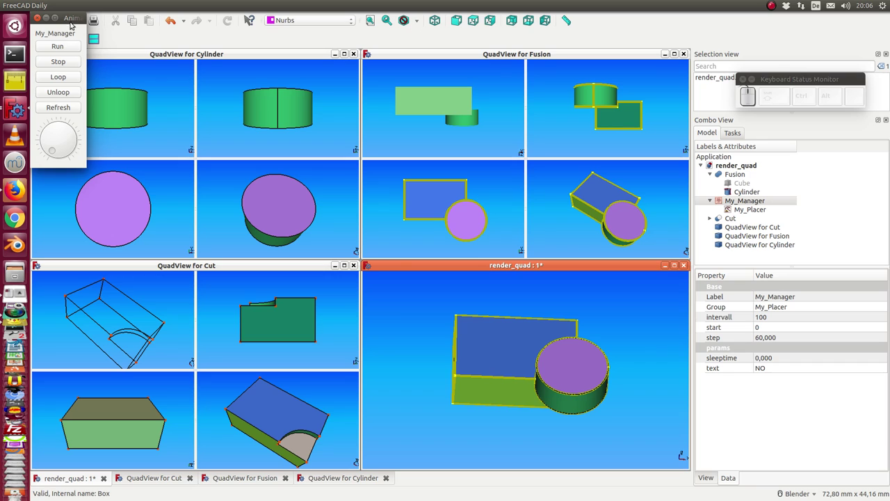
pyautogui.moveTo(72, 17); pyautogui.dragTo(780, 192)
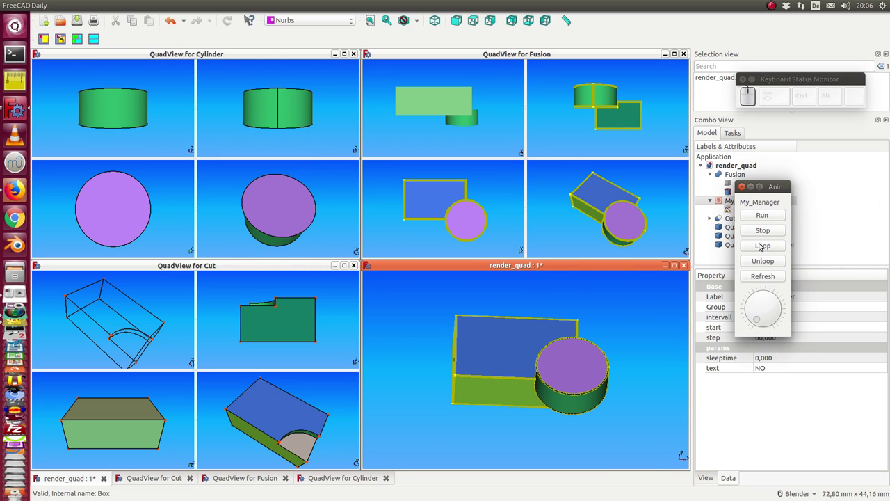
pyautogui.moveTo(761, 323); pyautogui.dragTo(776, 266)
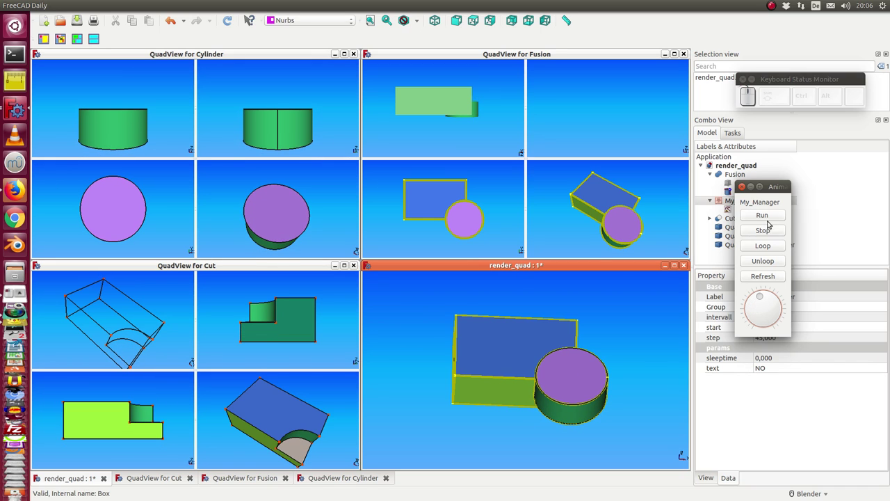
# Step: Refit the views and run the animation so the cylinder moves in every tiled view
pyautogui.click(773, 188)
pyautogui.click(585, 57)
pyautogui.click(370, 20)
pyautogui.moveTo(793, 303); pyautogui.dragTo(771, 234)
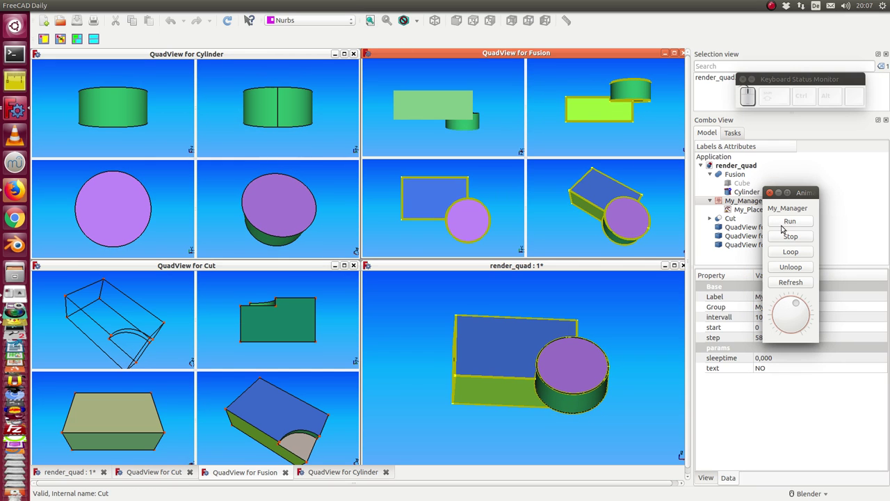
pyautogui.click(784, 224)
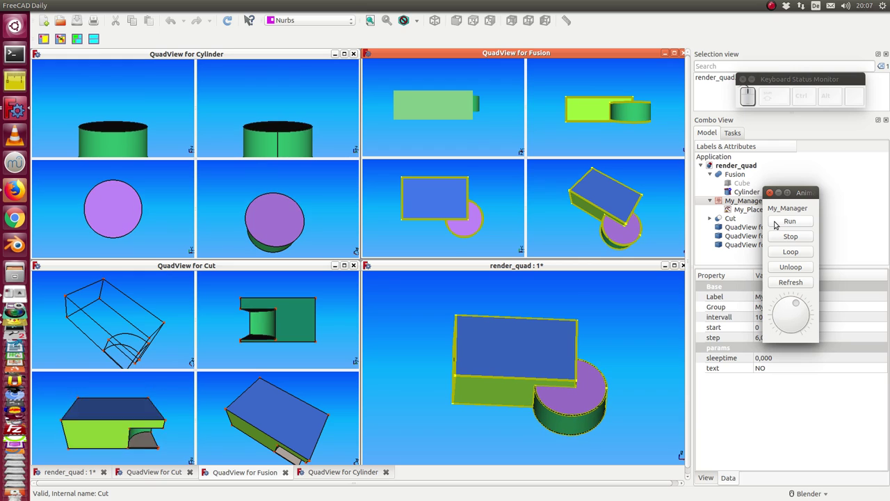